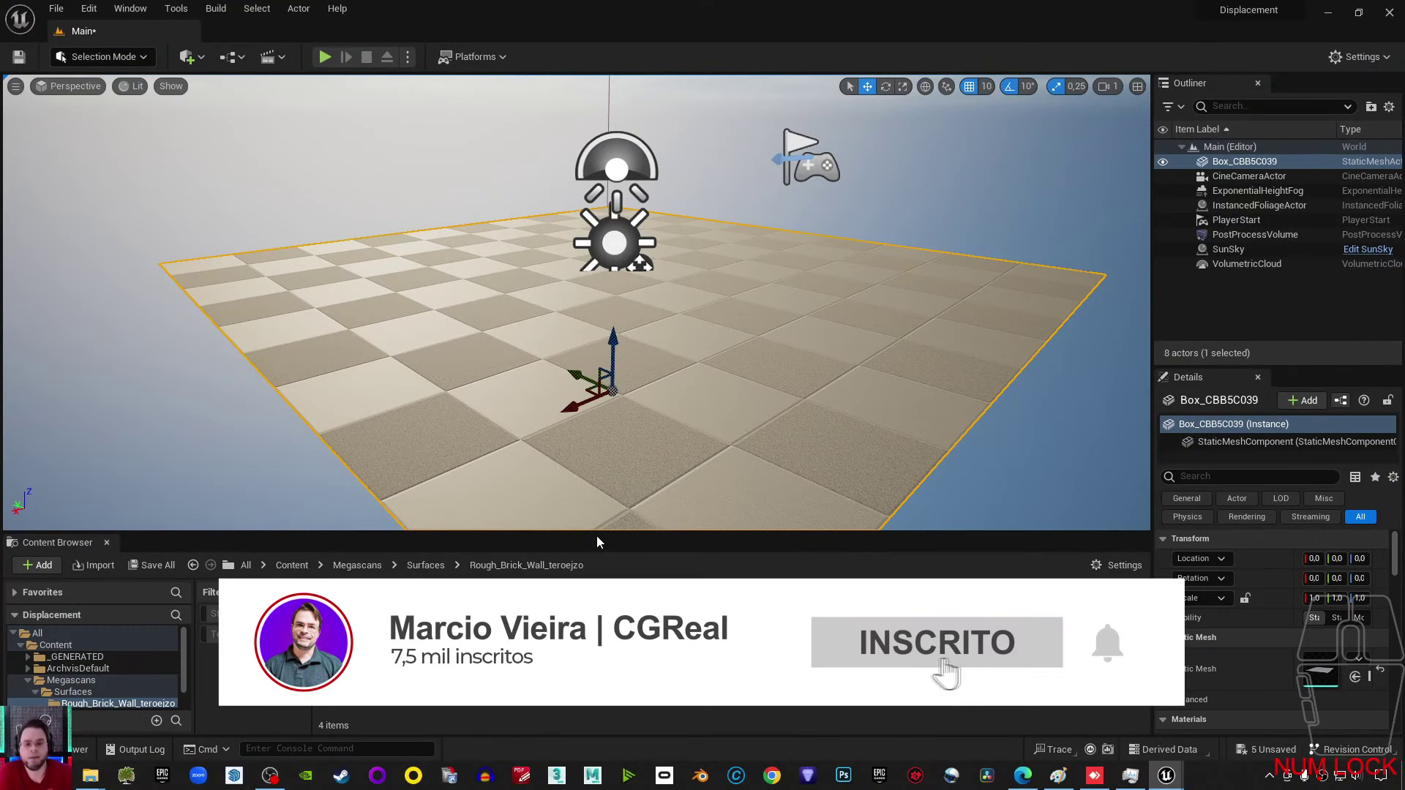
- Bring the ORDp brick texture's viewer up beside the level view
key(Num_Lock)
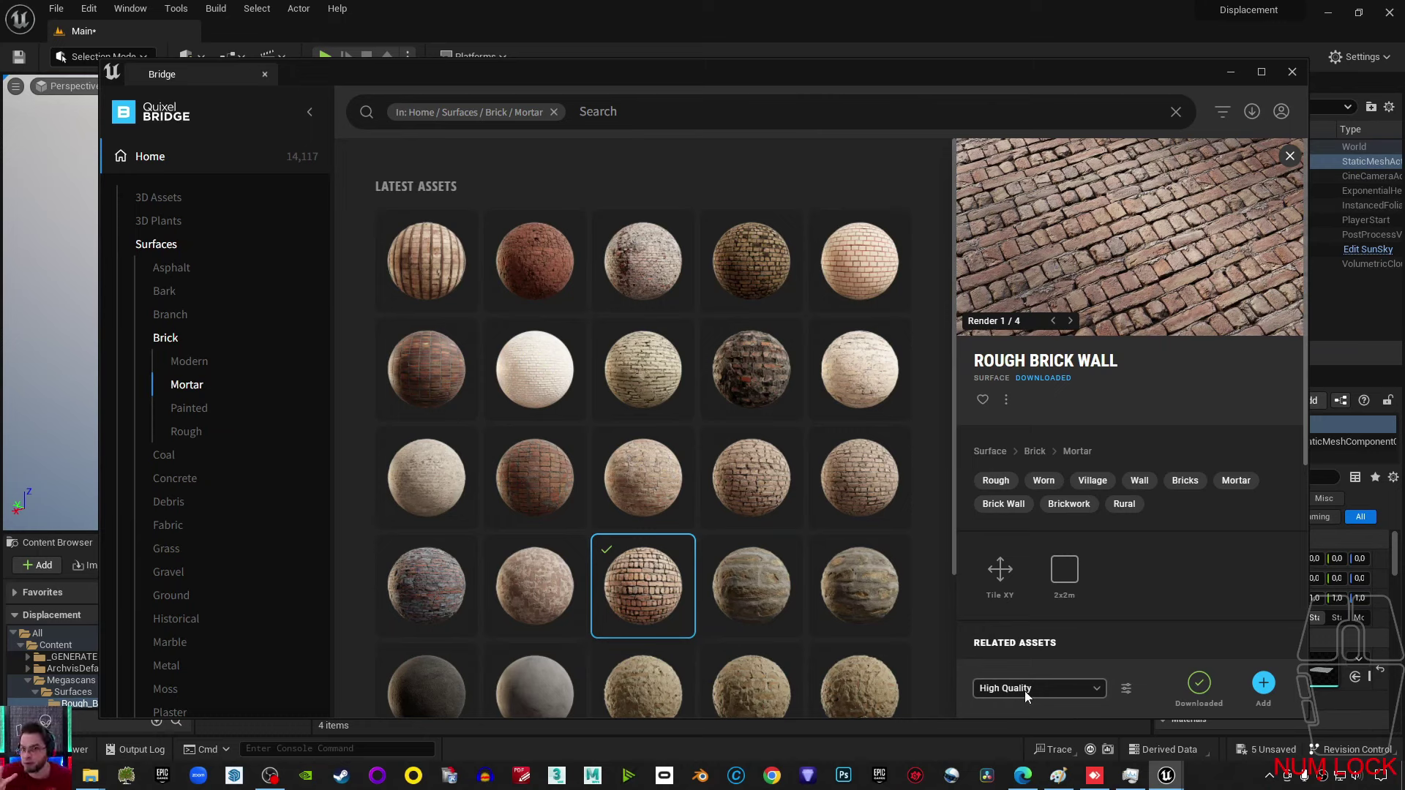
click(1298, 76)
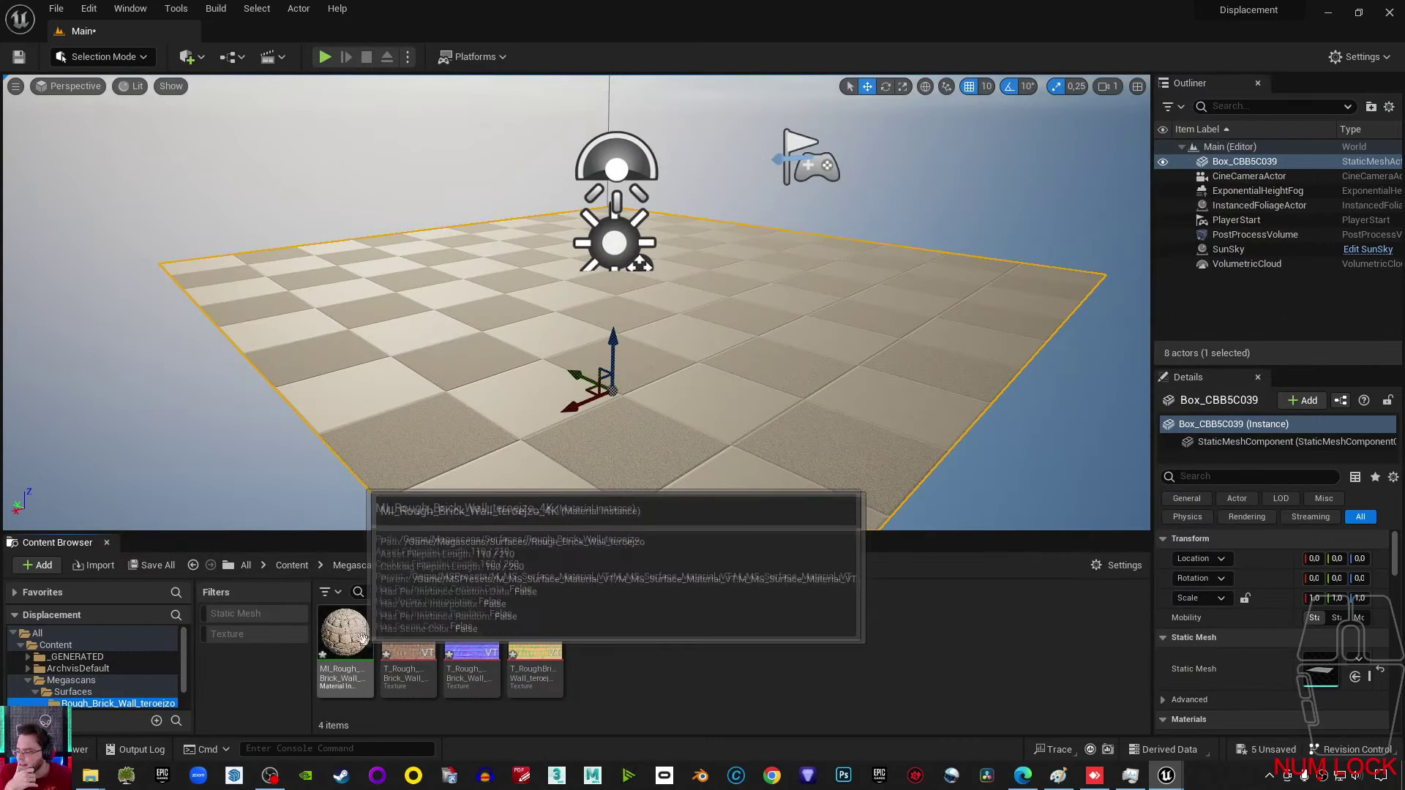
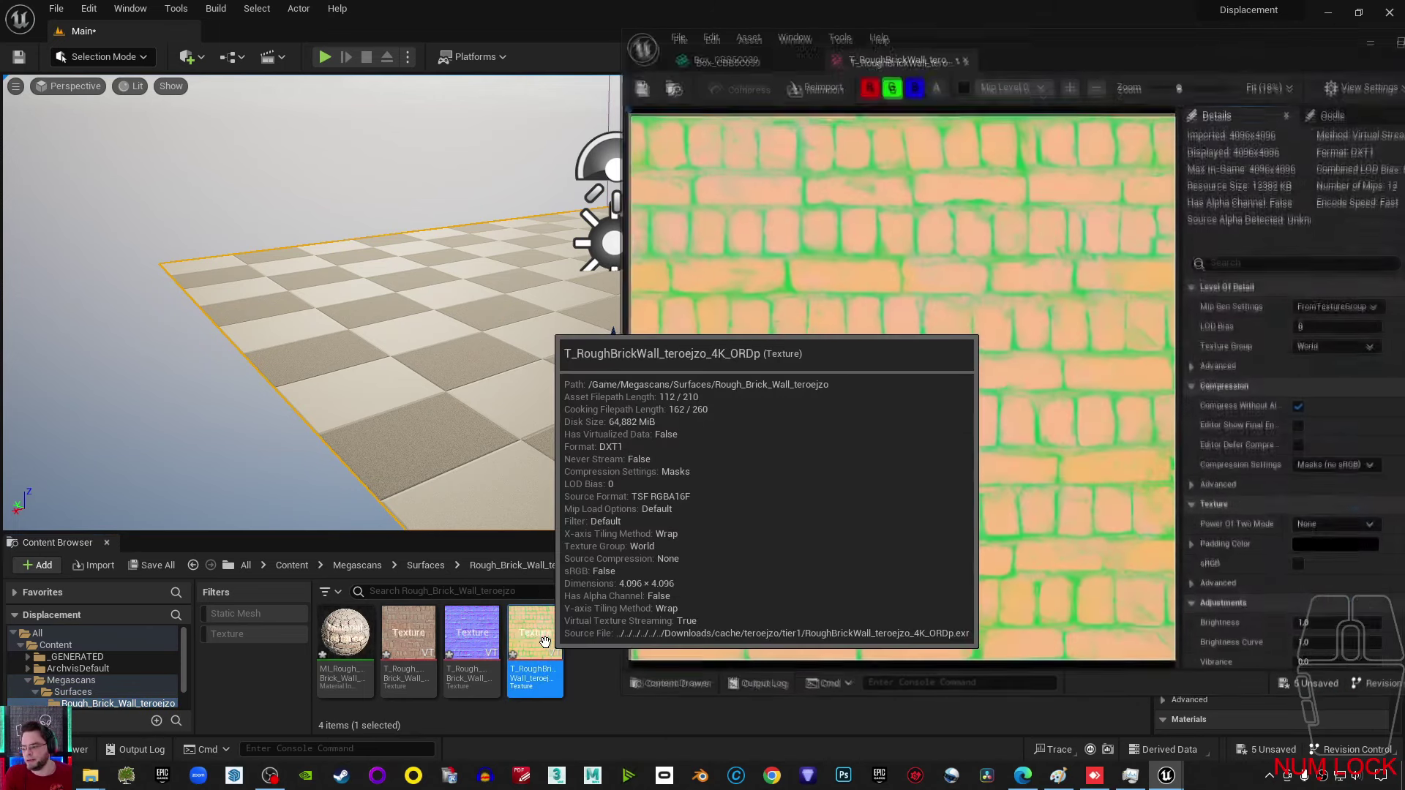
drag(1161, 63, 1078, 67)
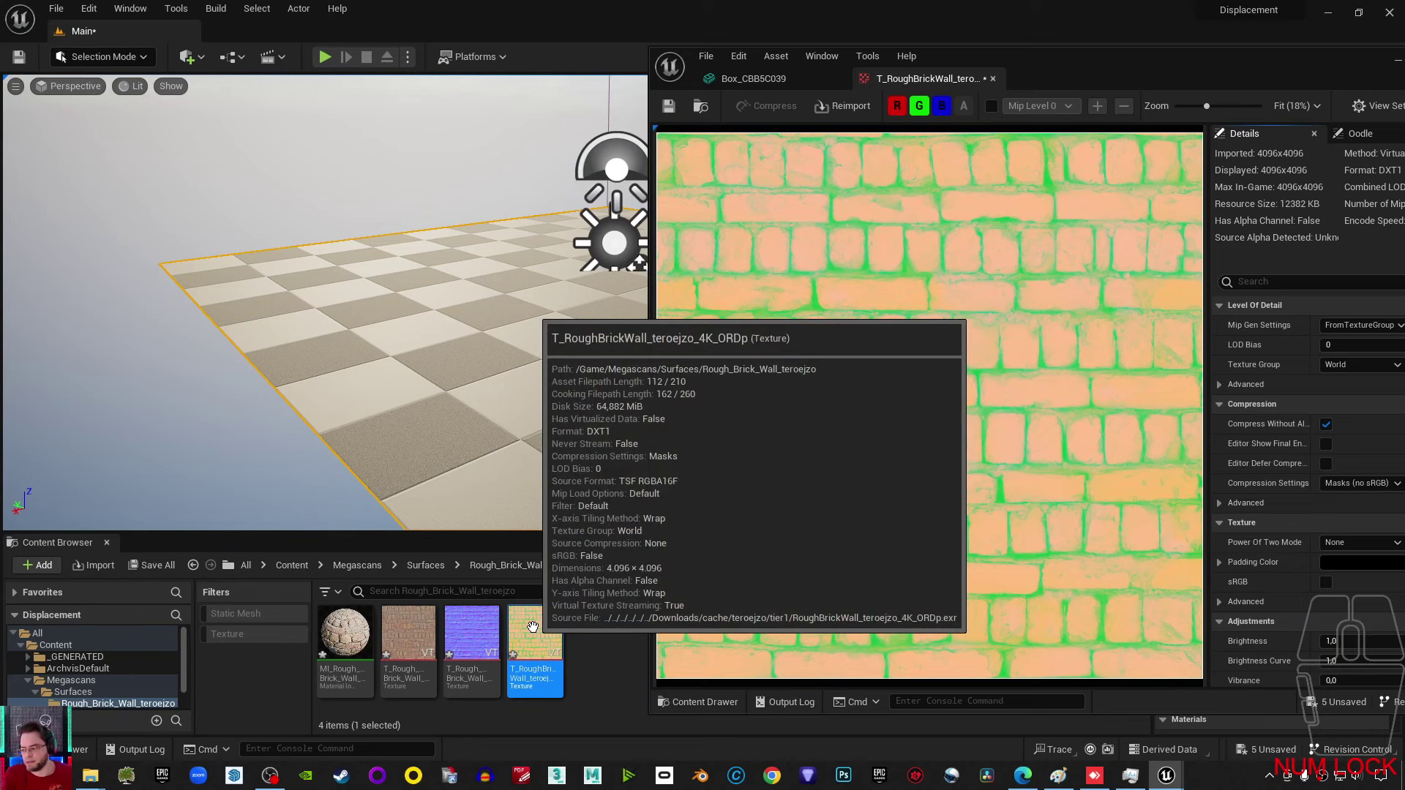
- Cycle the channel toggles so only the blue displacement channel is previewed
click(925, 110)
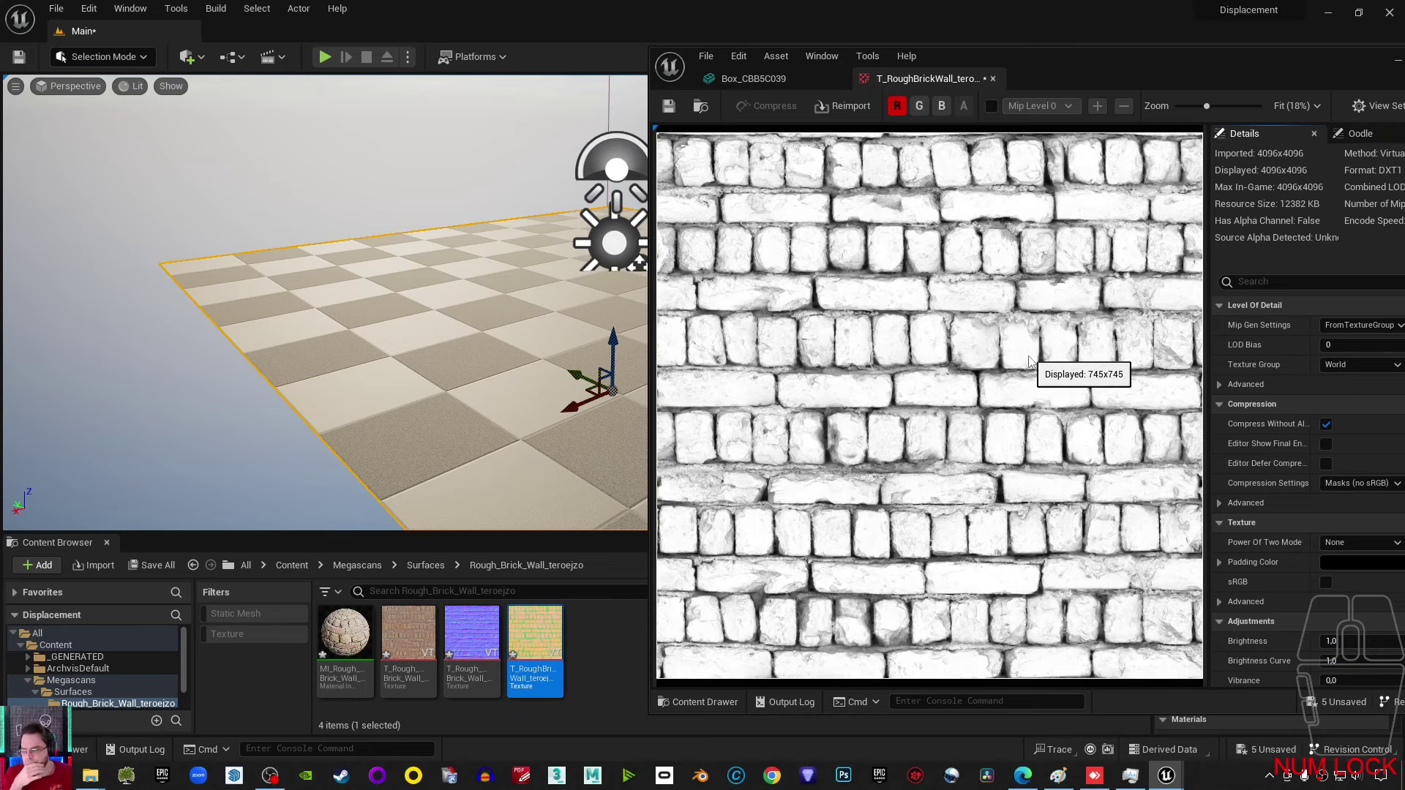
click(900, 111)
click(925, 111)
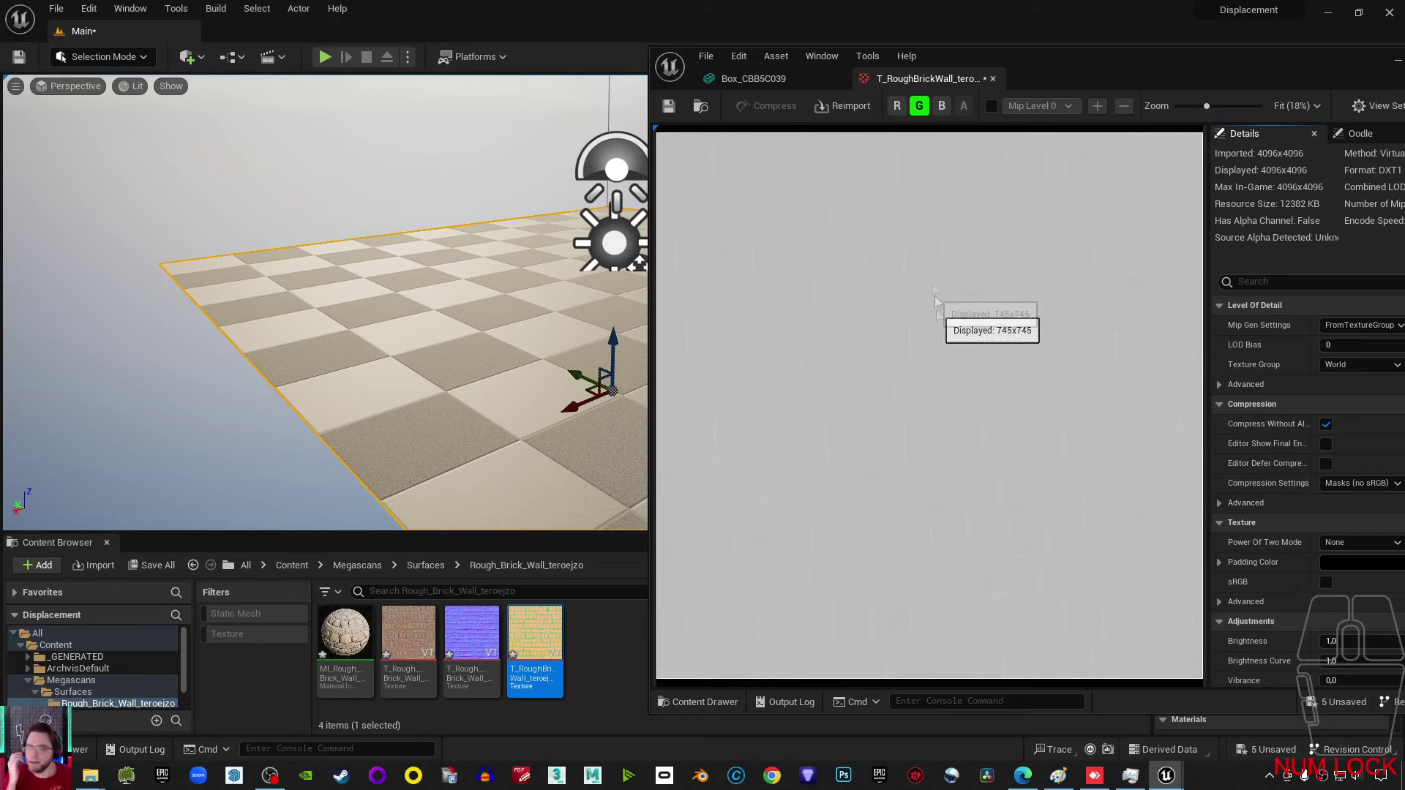
click(946, 112)
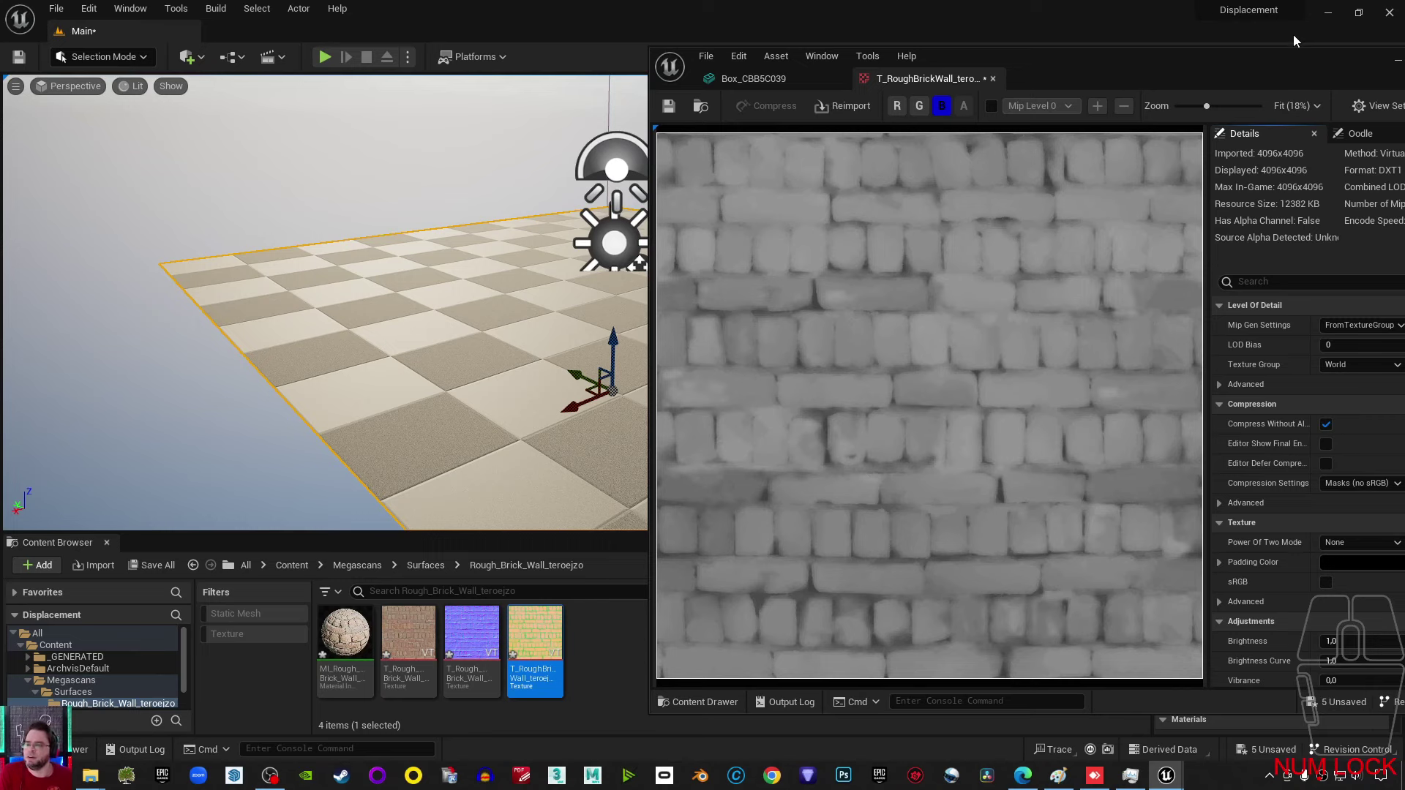
- Widen the texture viewer to reveal the ORDp texture's settings panel
drag(1295, 73, 1115, 68)
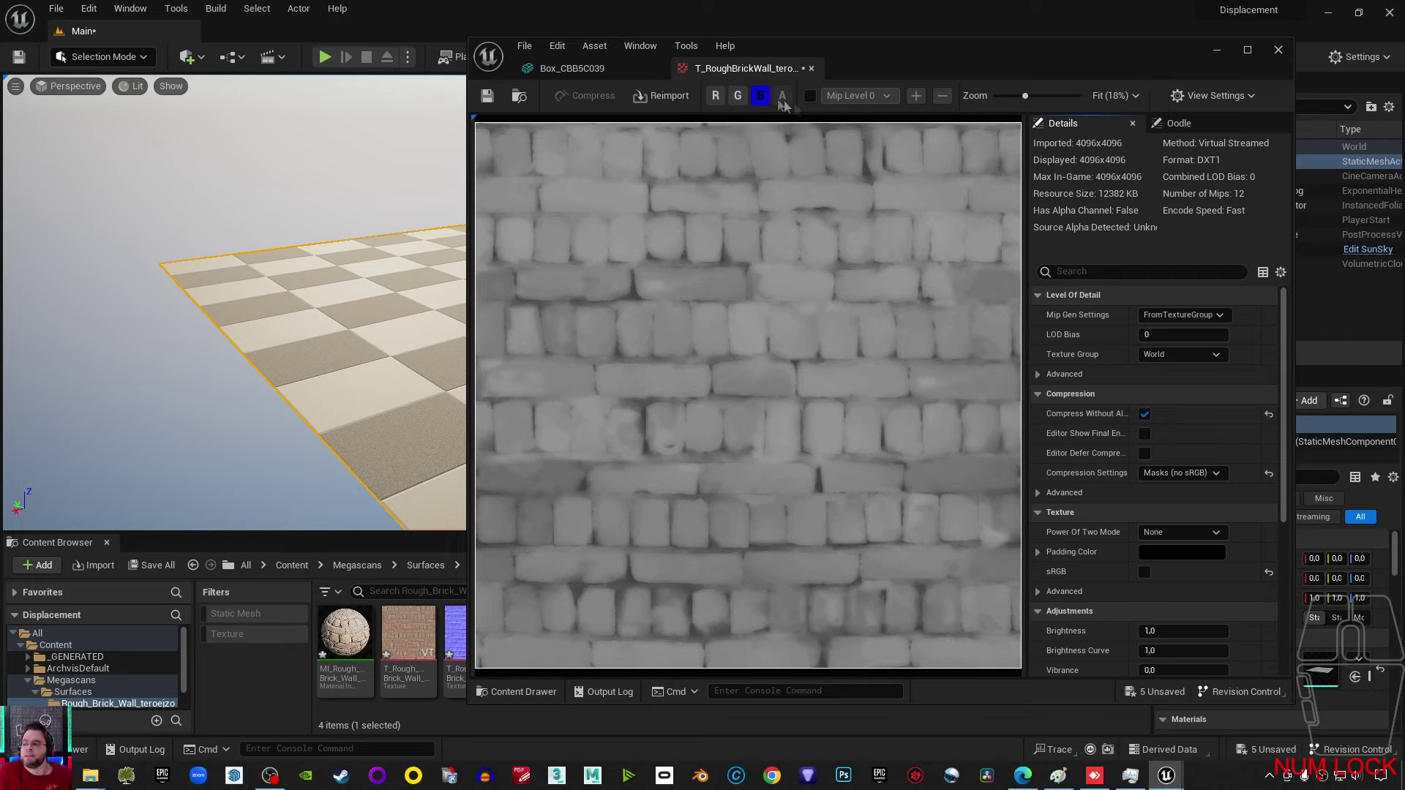
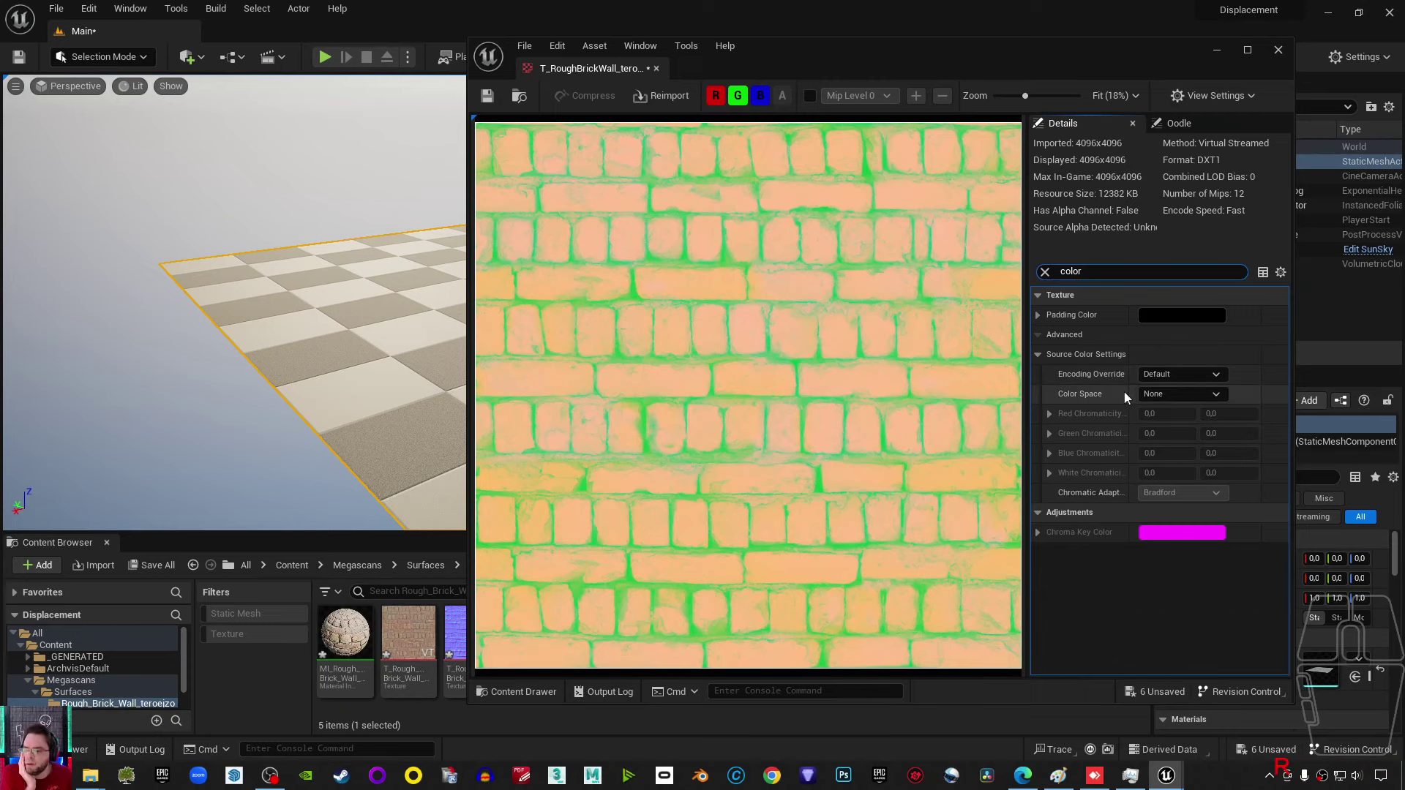
- Set the ORDp texture's source colour space to Custom and edit a chromaticity field
click(1145, 397)
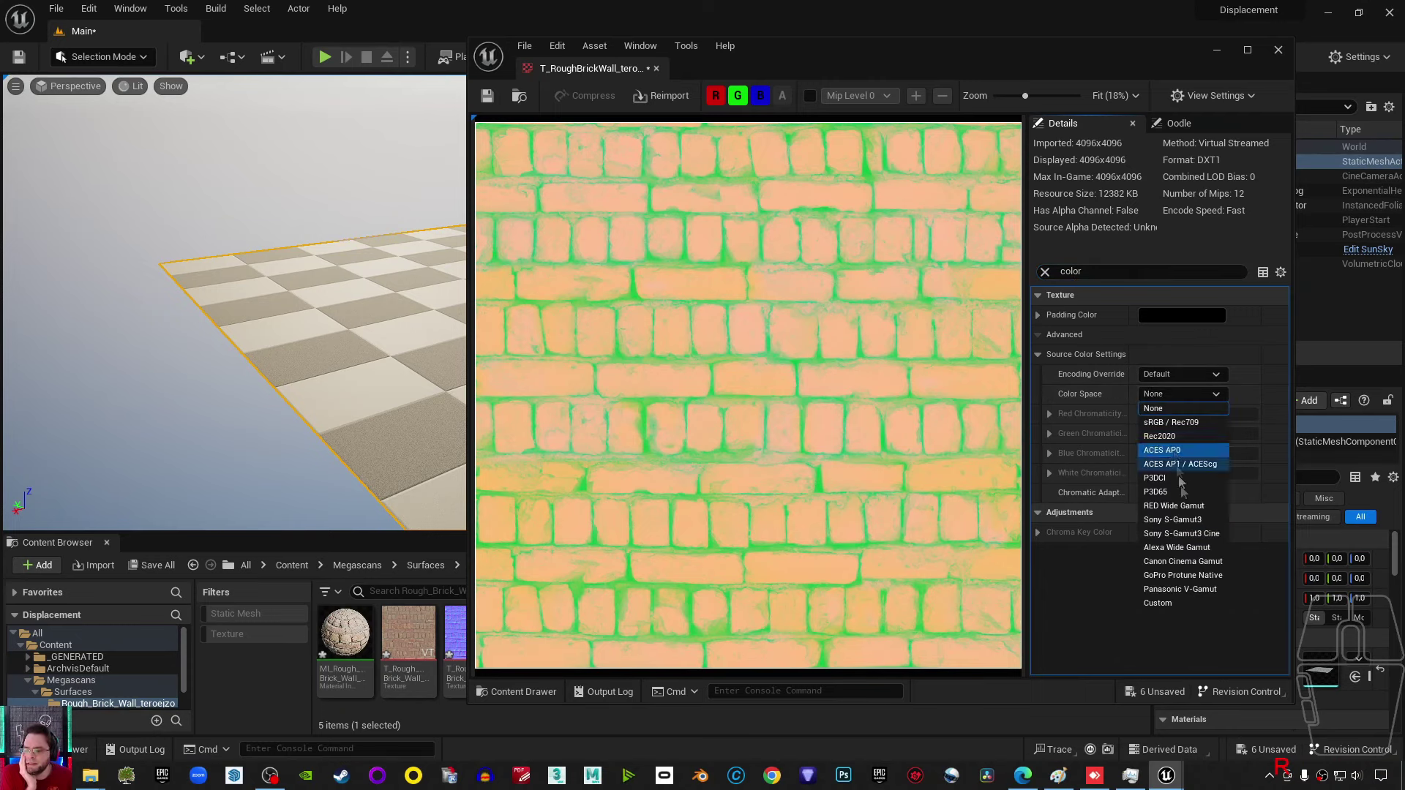
click(1184, 609)
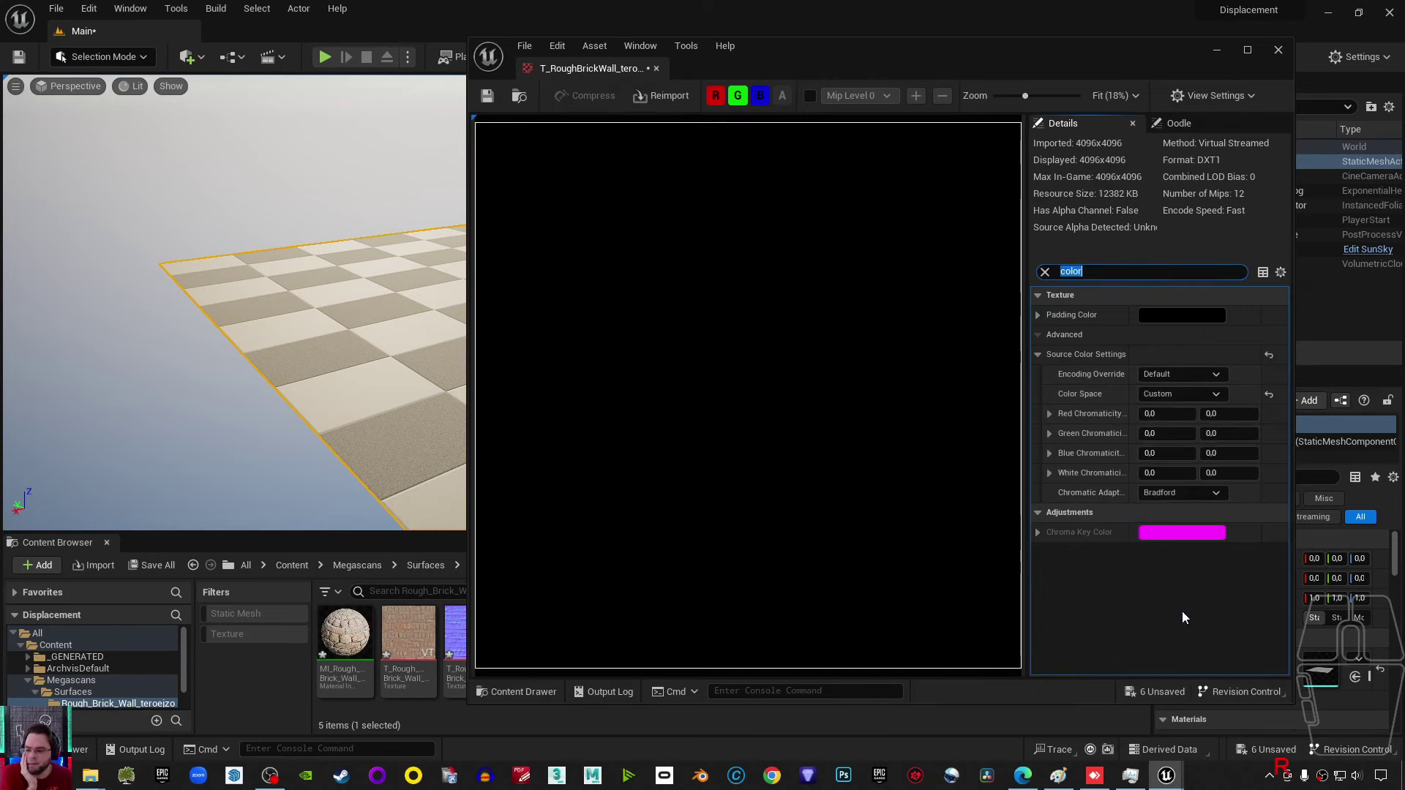
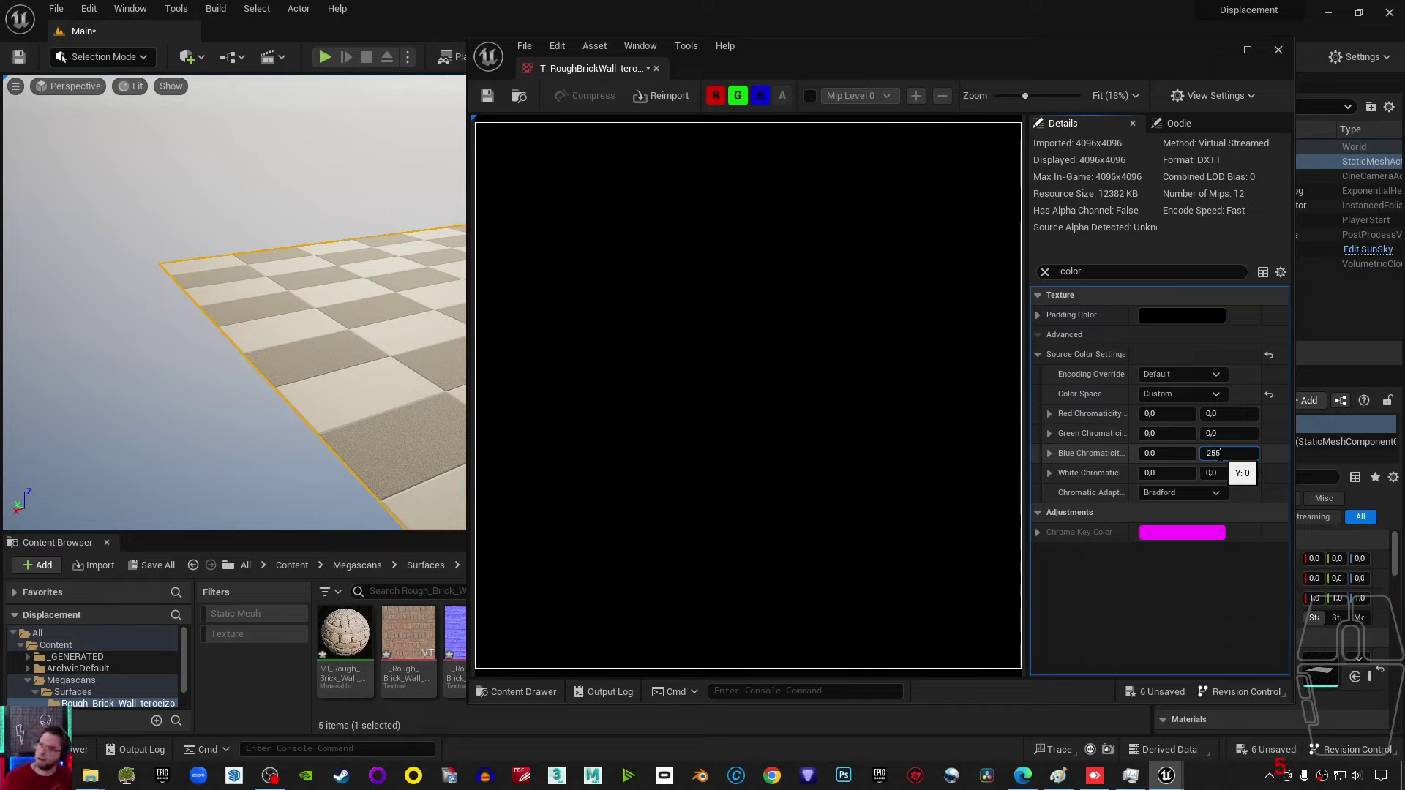
click(1269, 491)
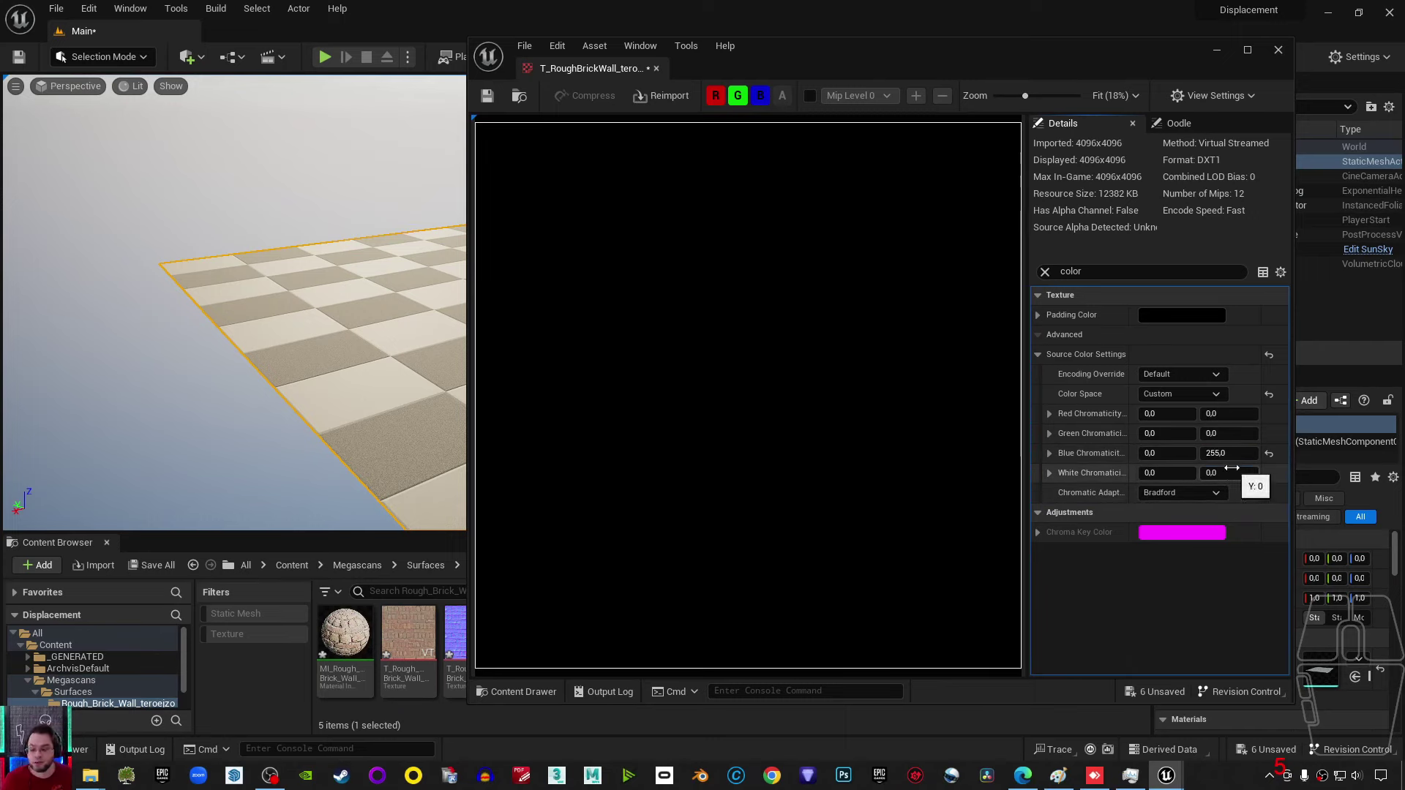
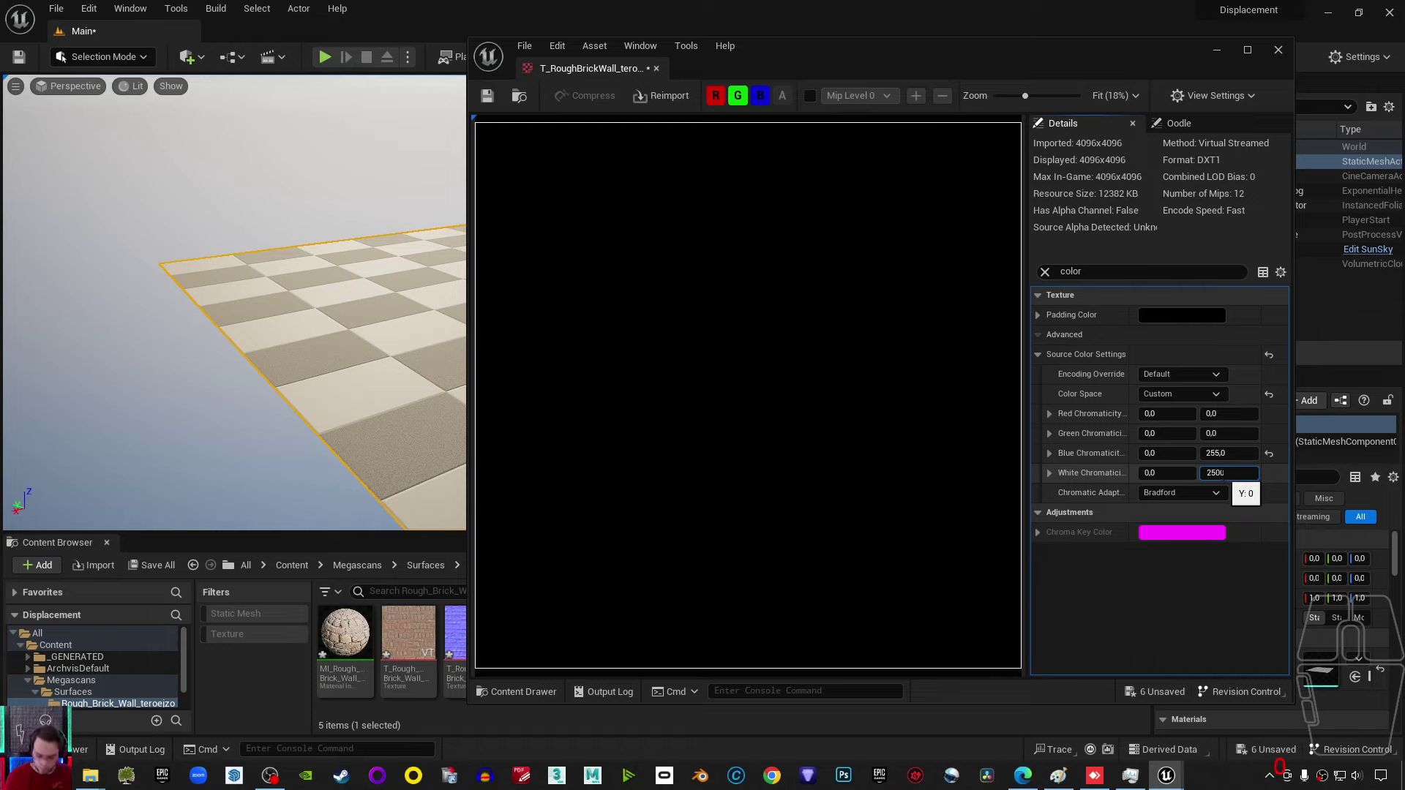
key(BackSpace)
- Finish the chromaticity value with 5 and let the greyscale brick preview reprocess
key(5)
click(1283, 630)
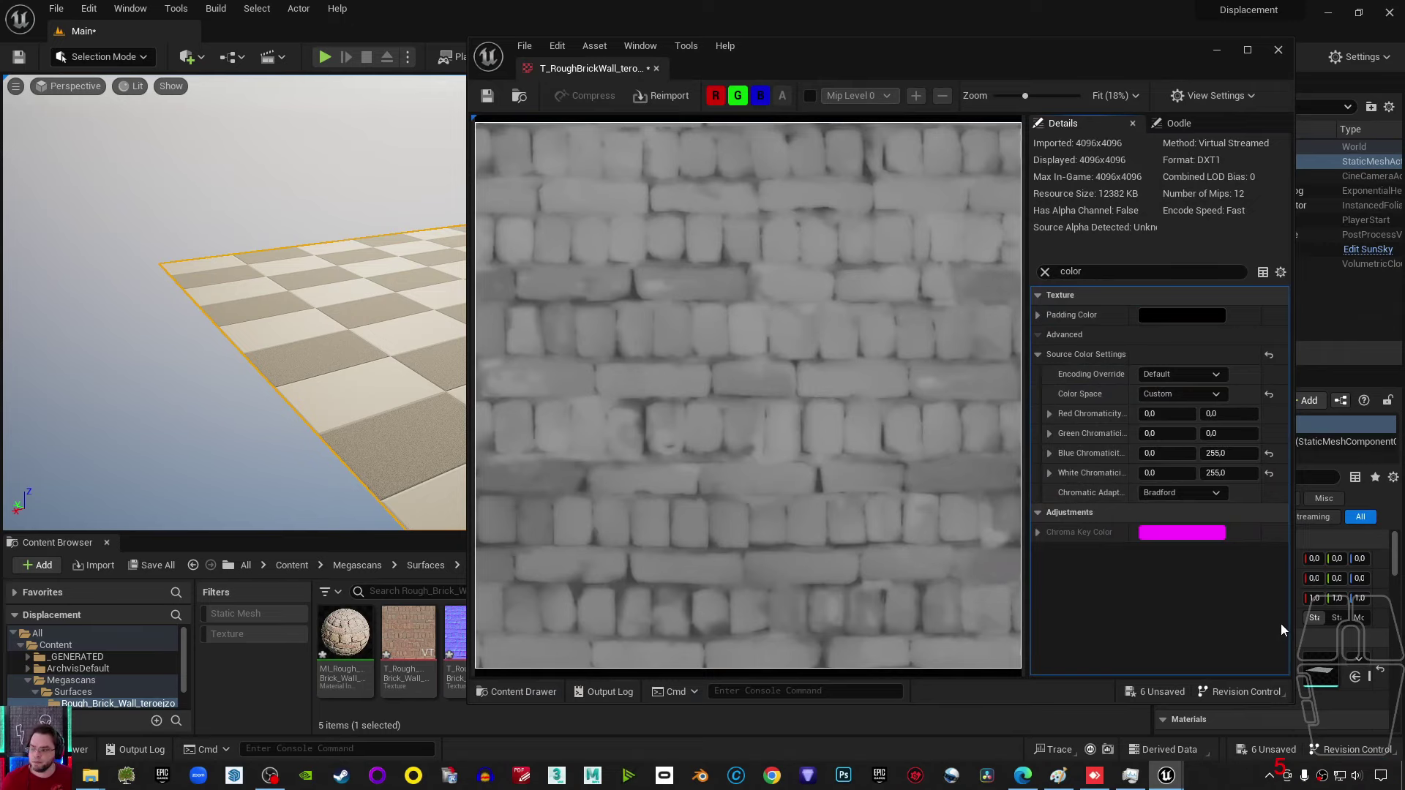
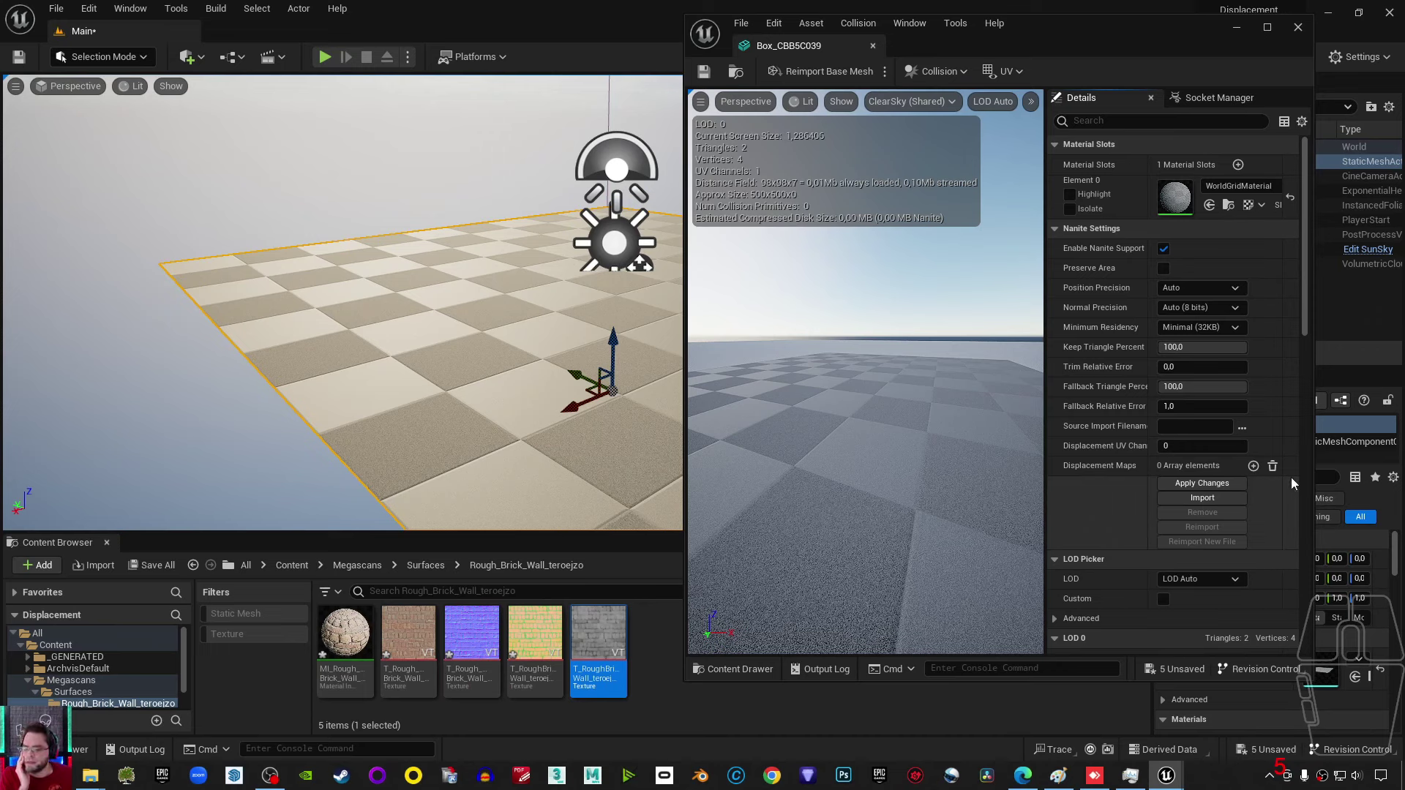
- Add a displacement map entry to the floor mesh and expand Index [0]
click(1261, 470)
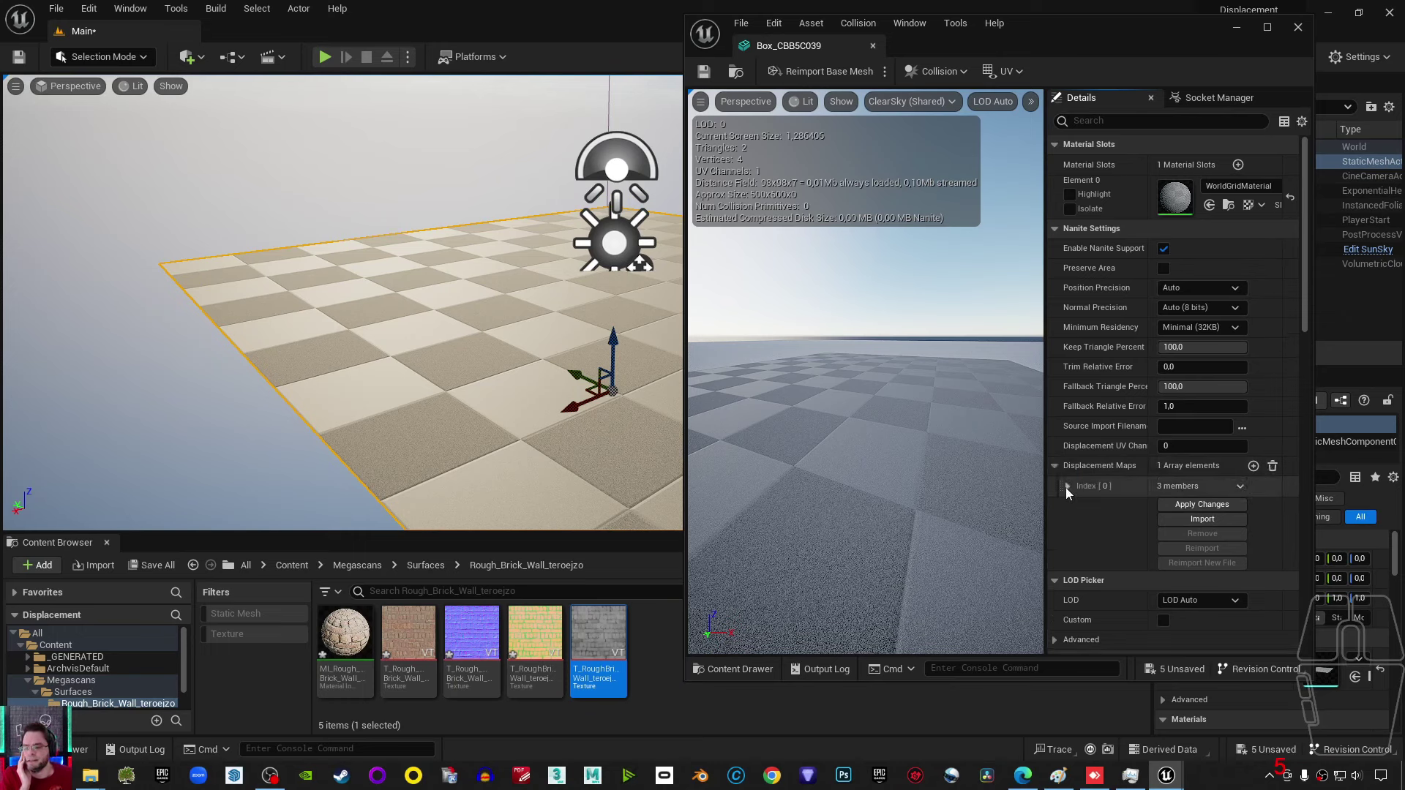
click(1070, 493)
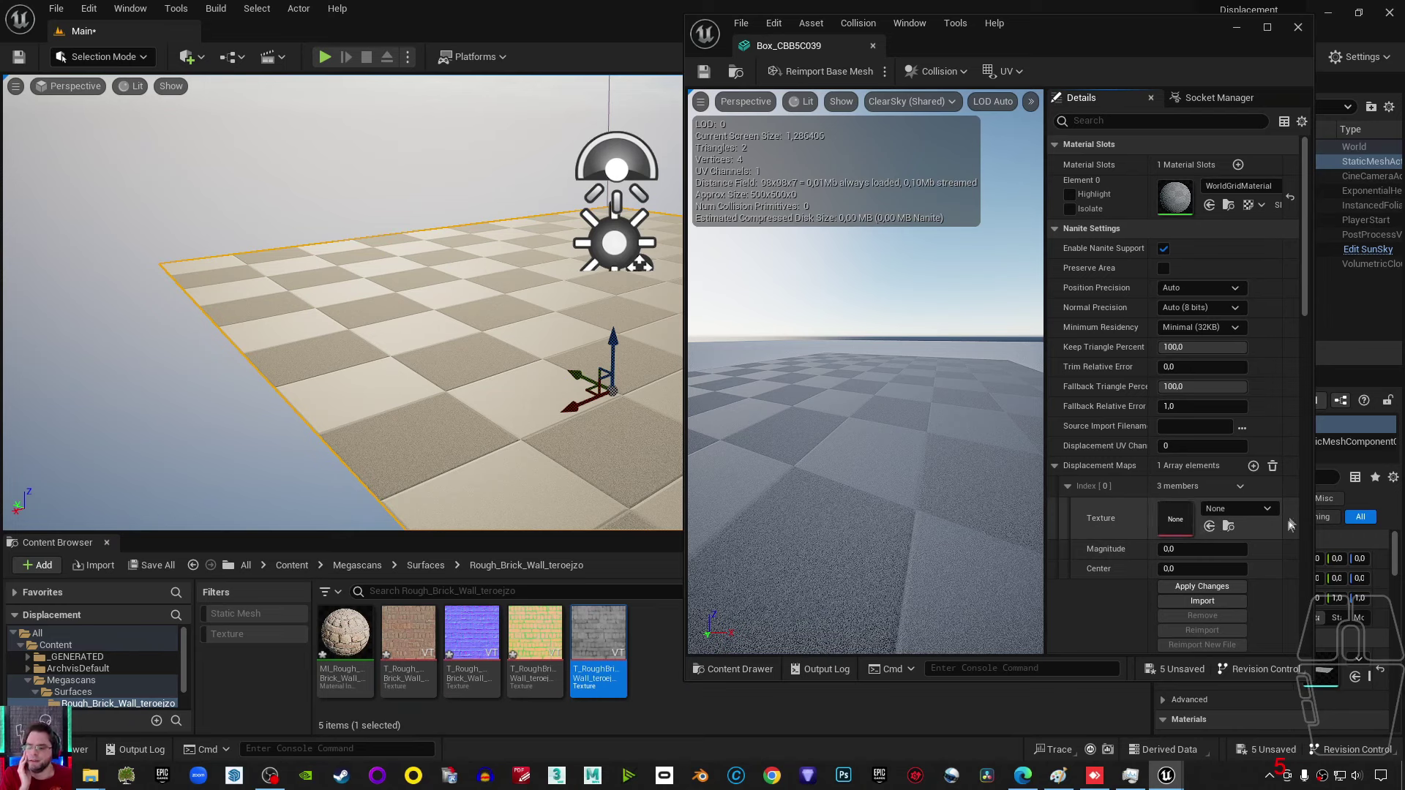
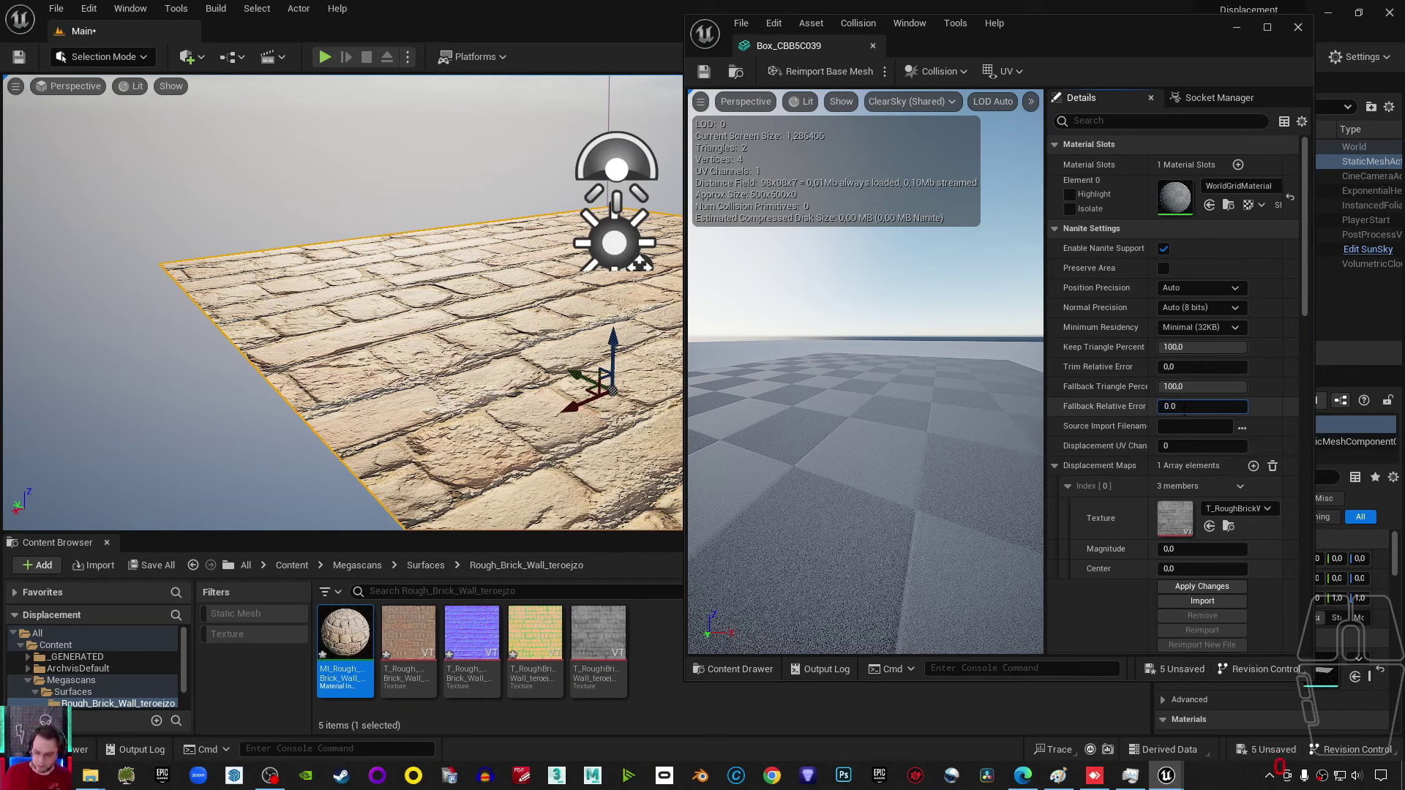
- Confirm the Fallback Relative Error value of 0.01 in Nanite Settings
key(Return)
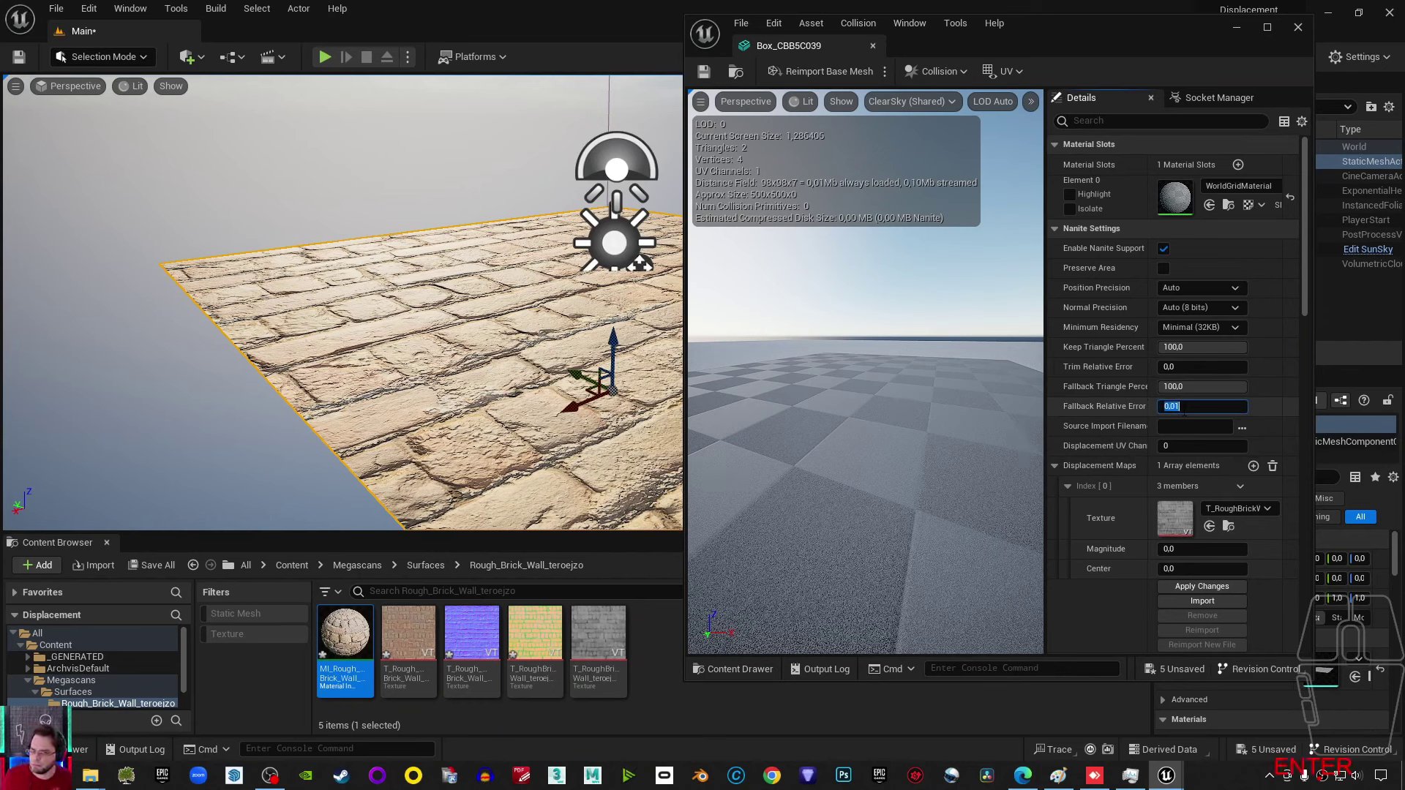
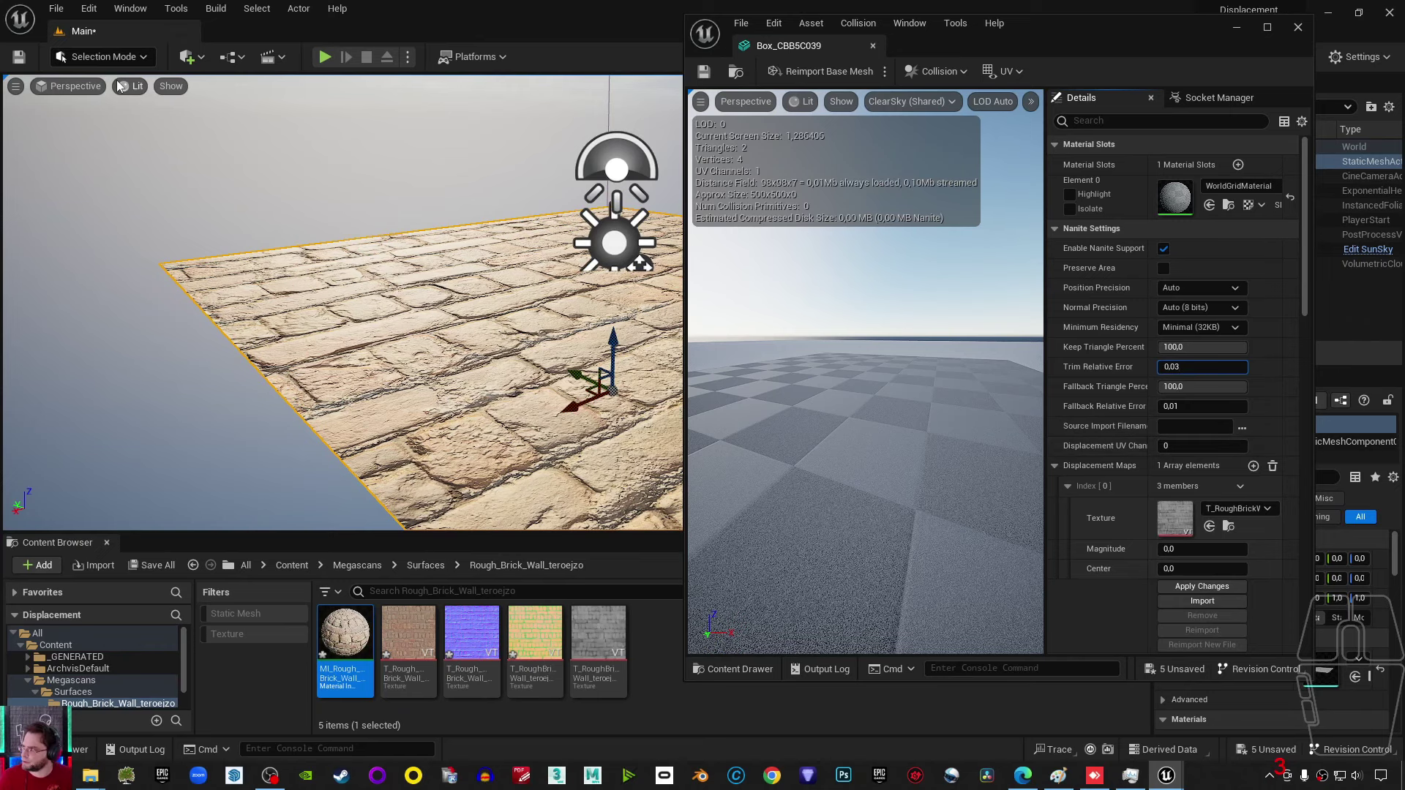
- Switch the level viewport from Lit to Wireframe rendering
drag(128, 89, 309, 257)
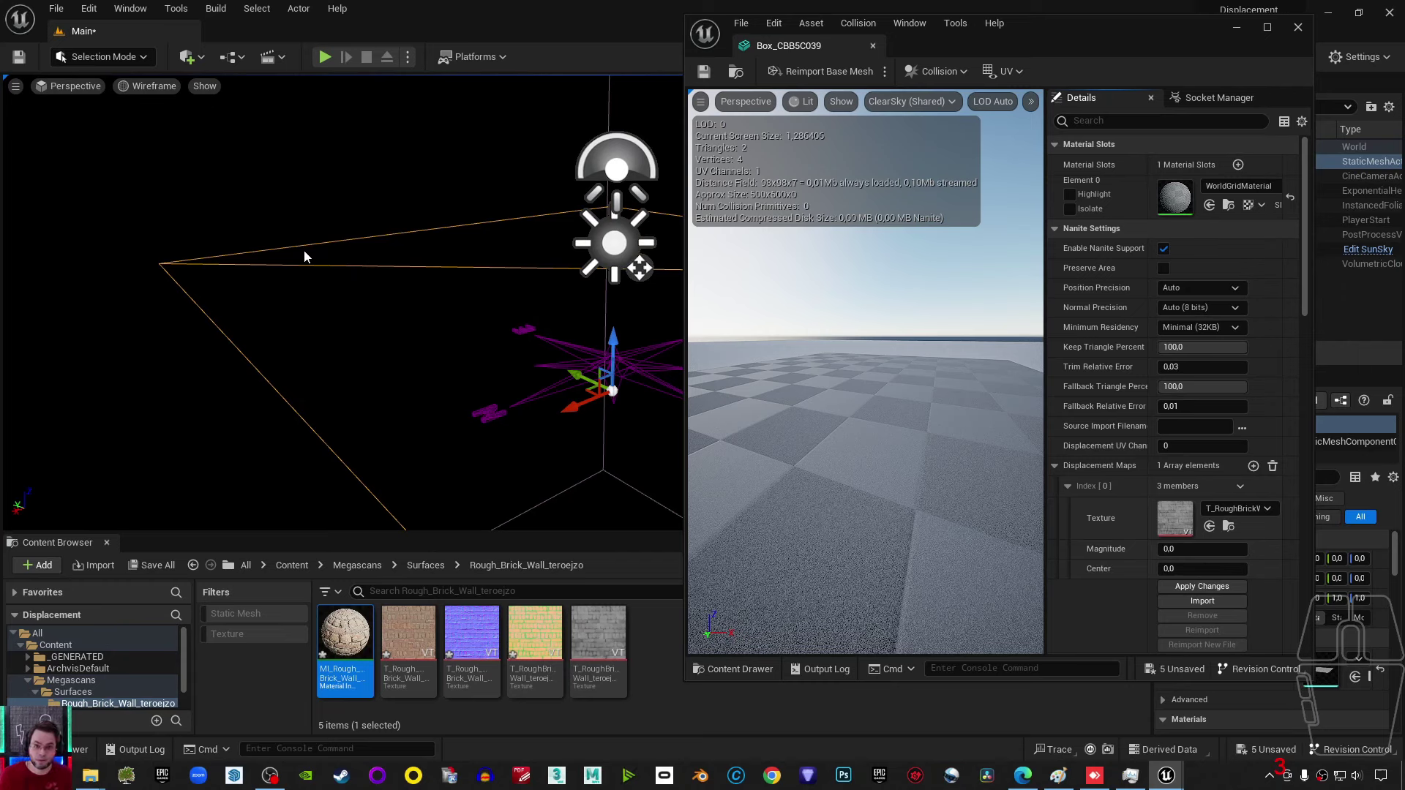
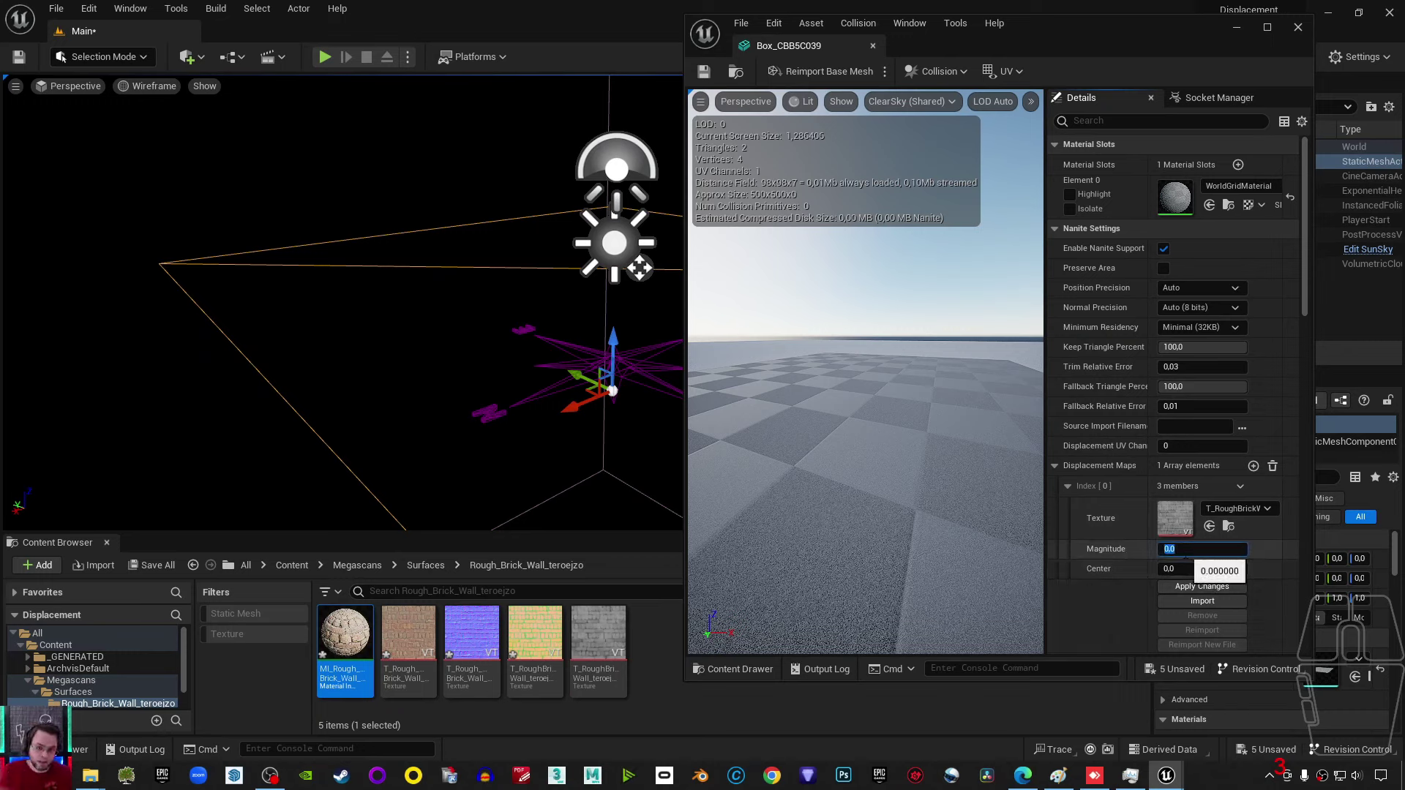
- Set the displacement map's Magnitude to 2.0, leaving Center at zero
key(2)
click(1238, 594)
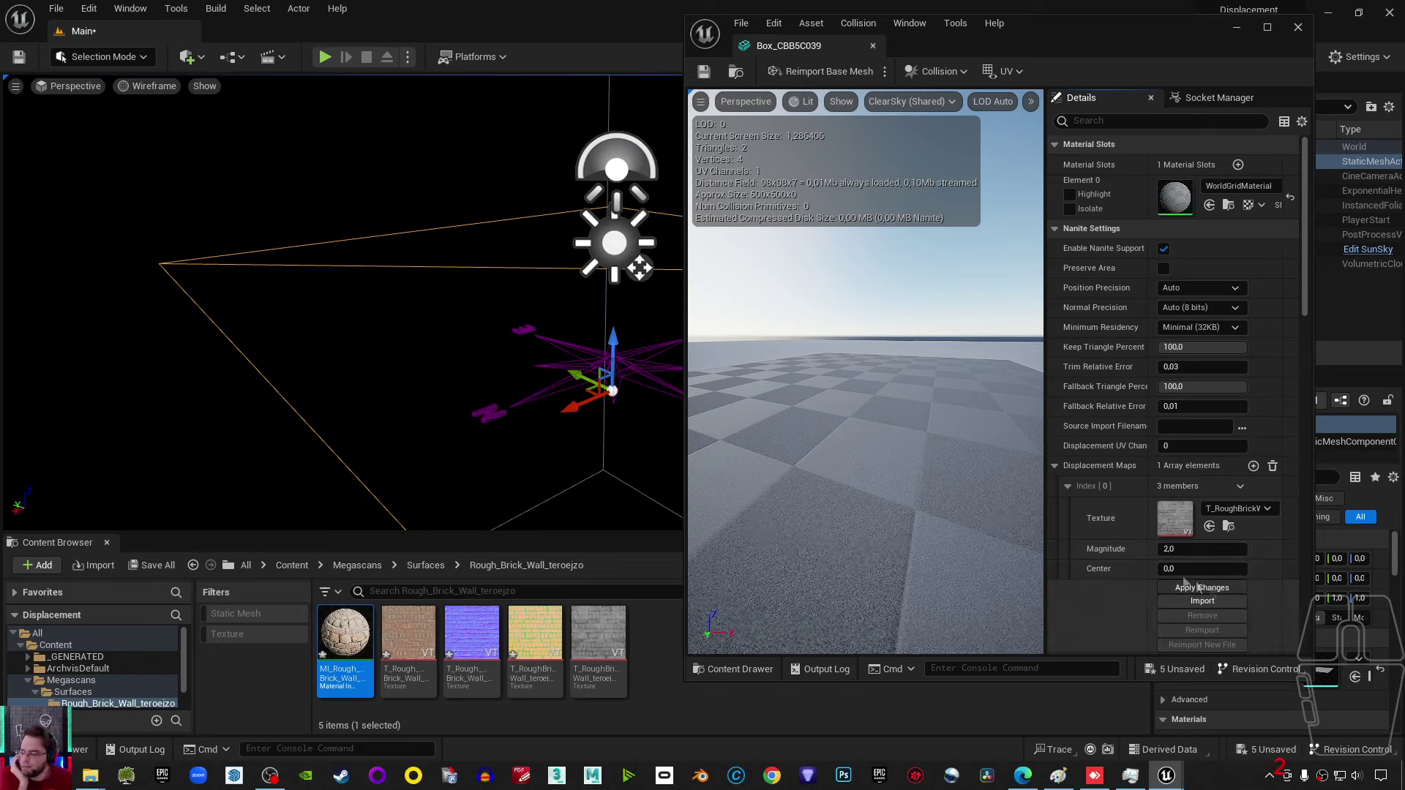
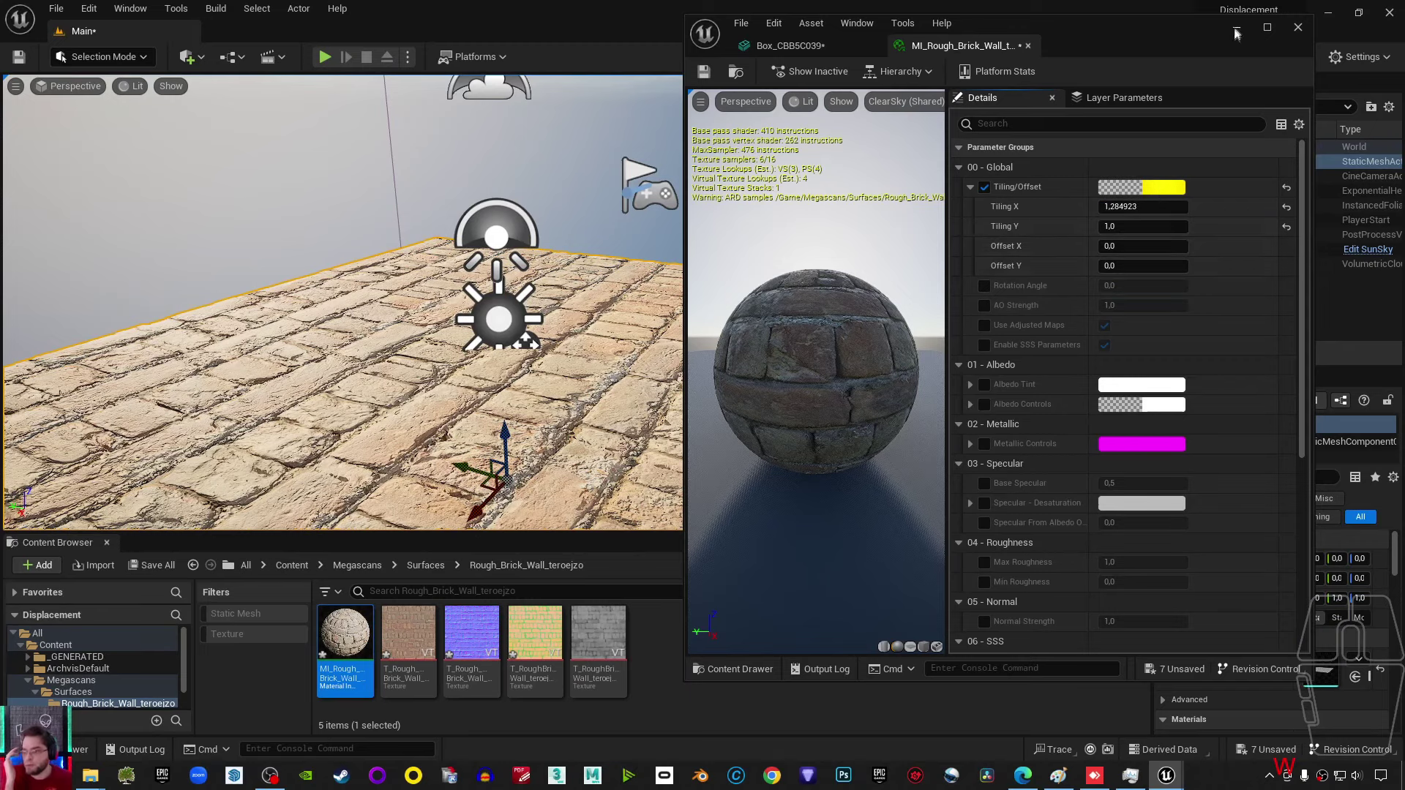
- Inspect the floor, then begin editing the material's Tiling X from 1.284923 toward 1.0
click(1240, 32)
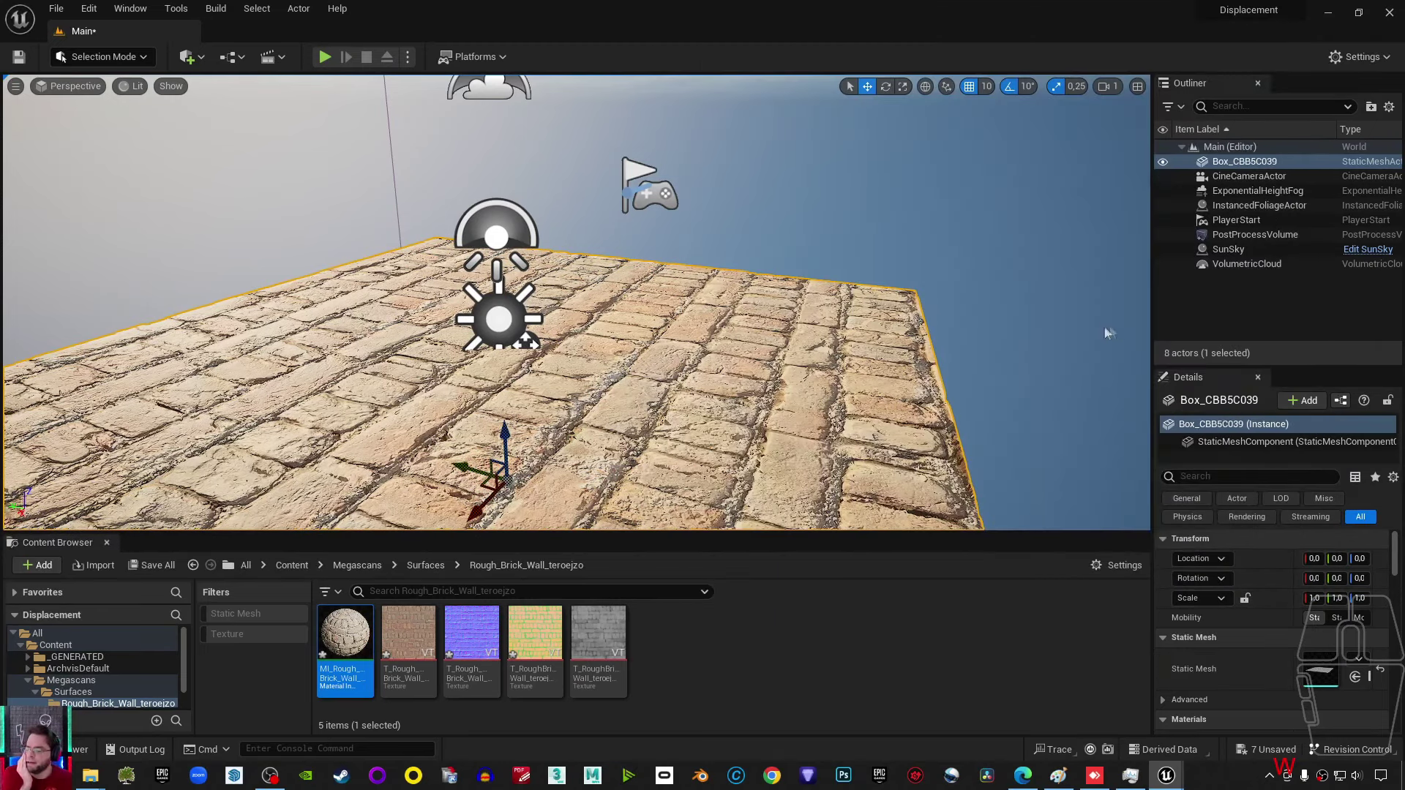
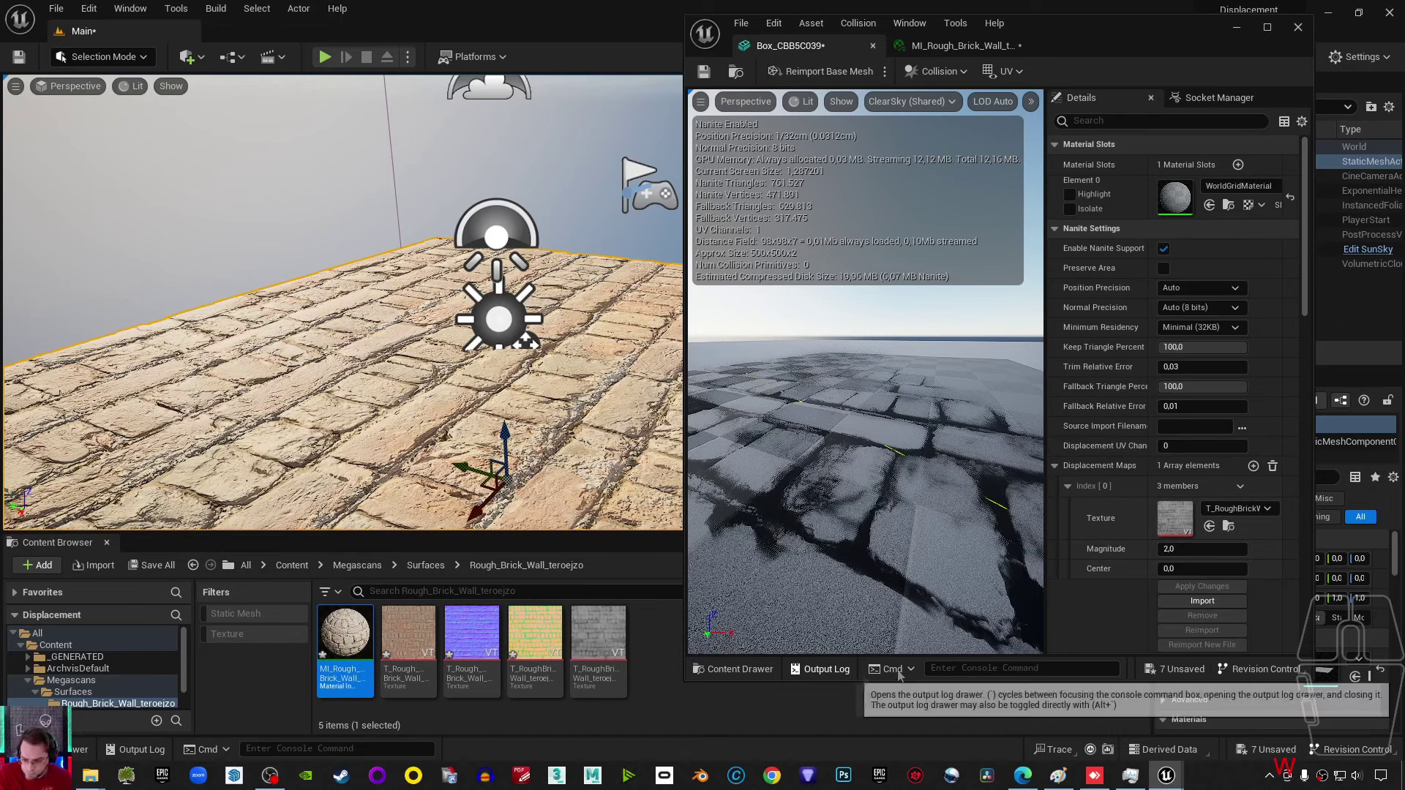
scroll(down, 3)
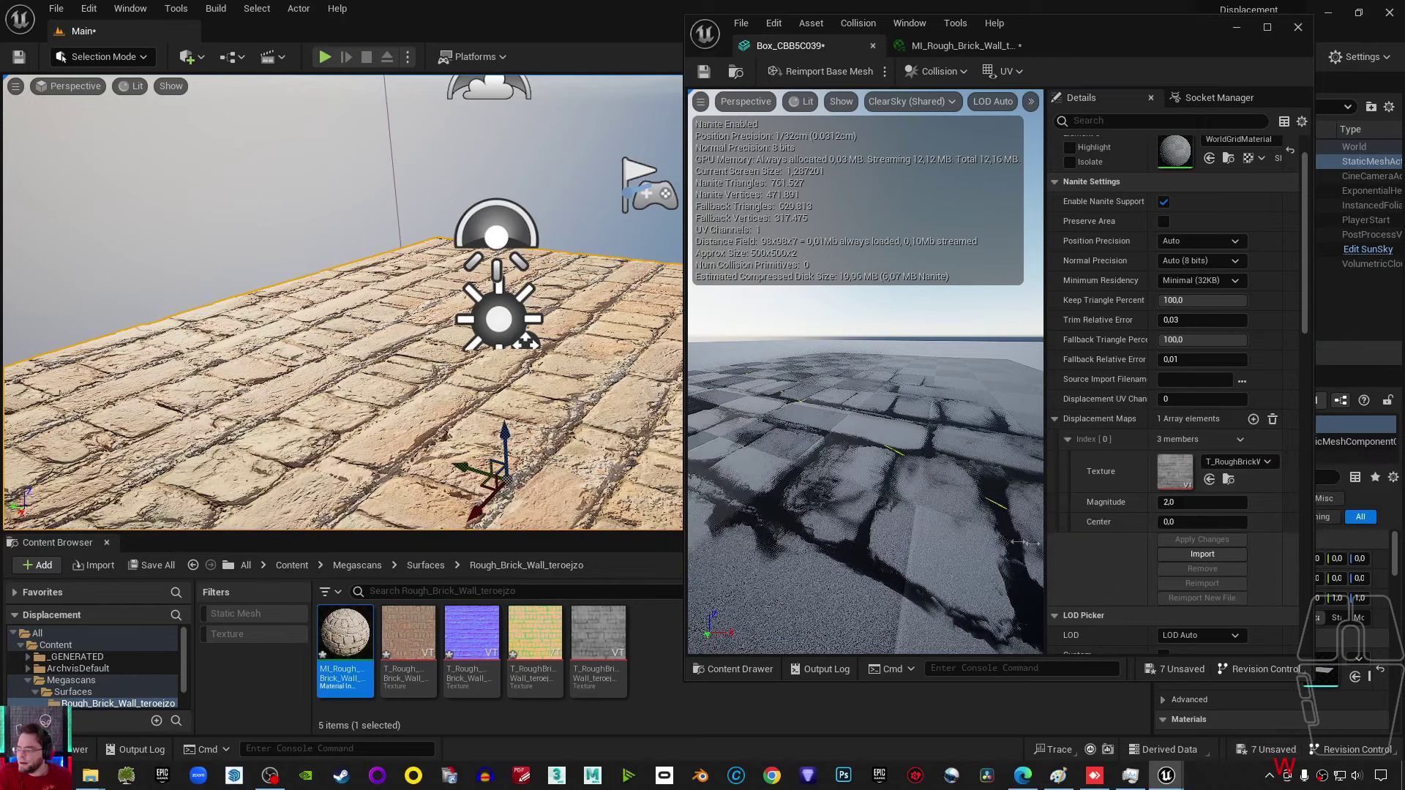
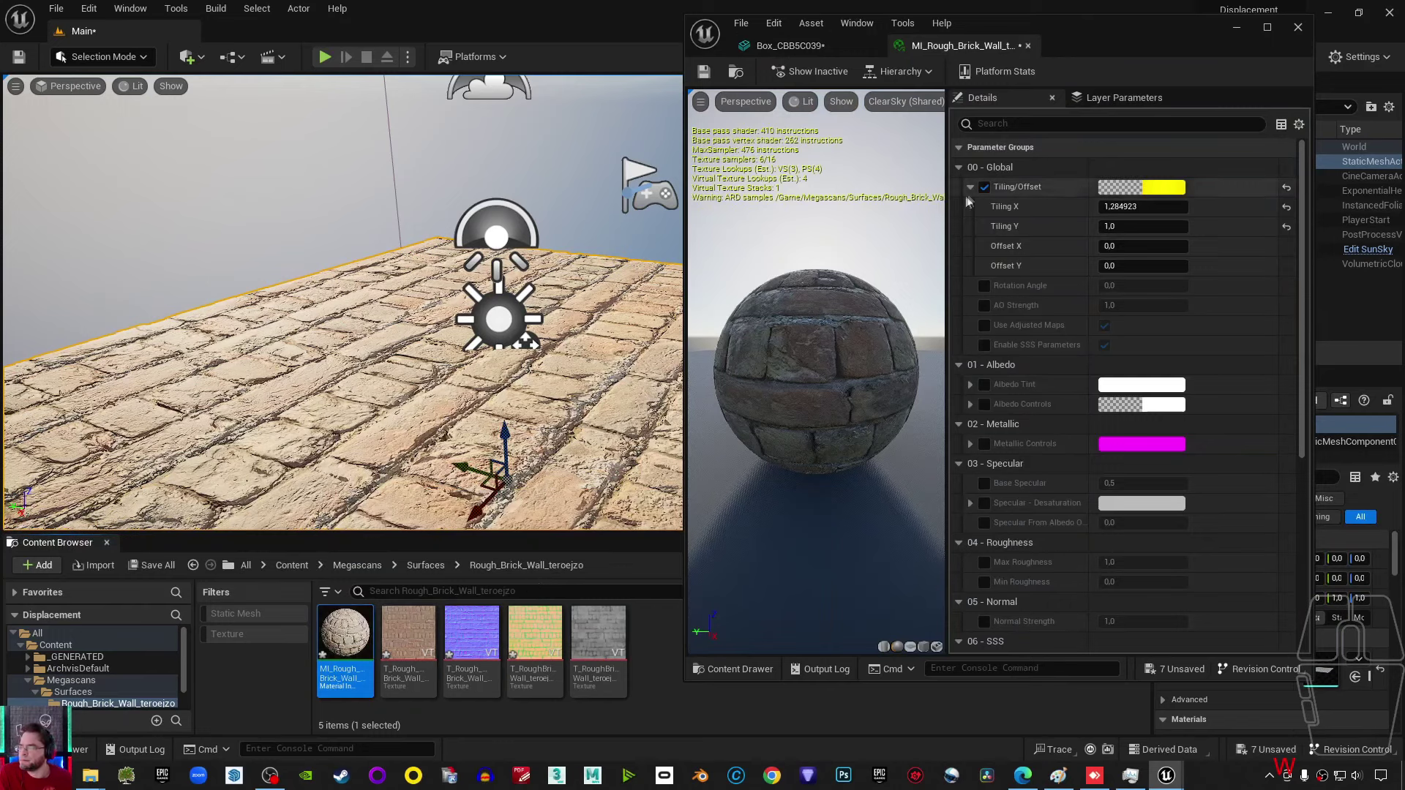
double_click(1127, 220)
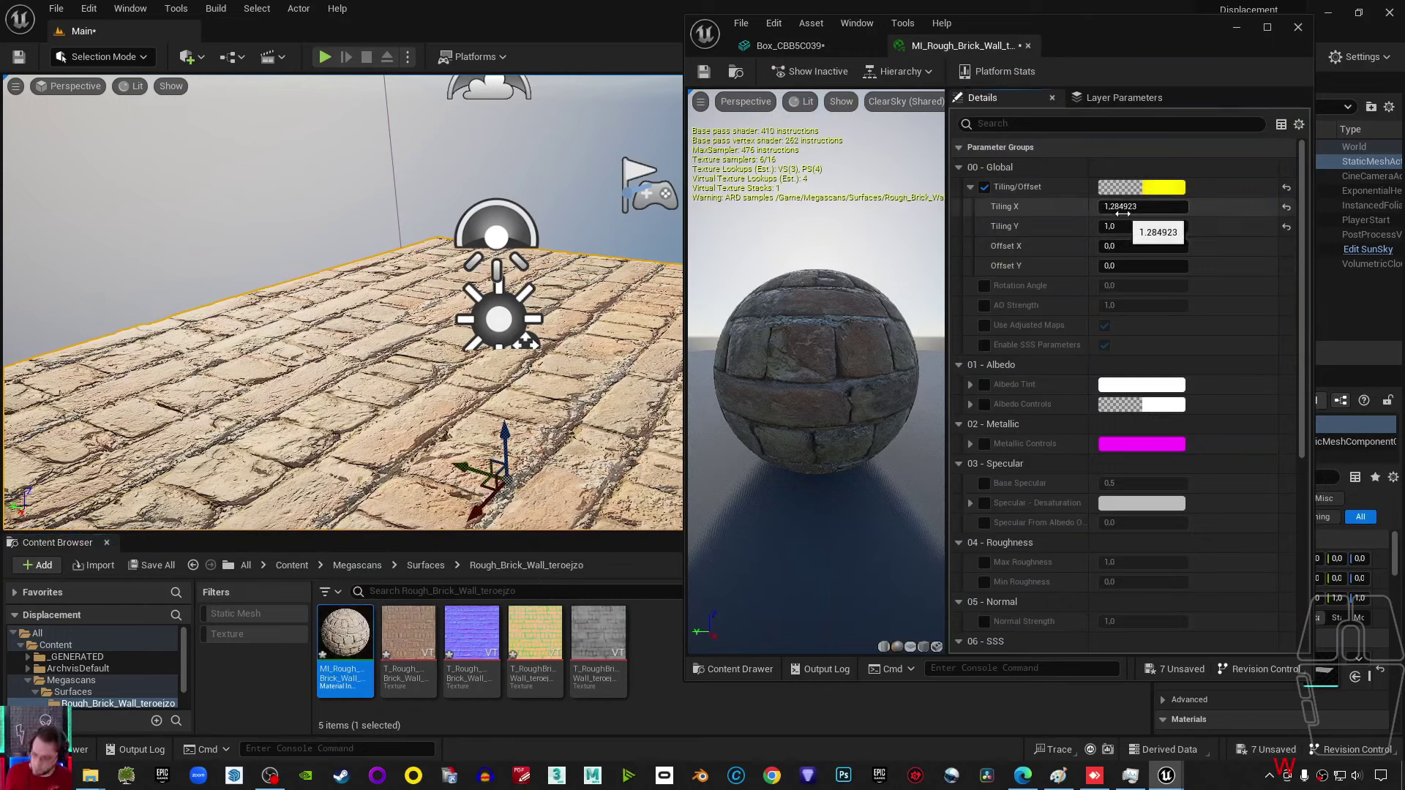